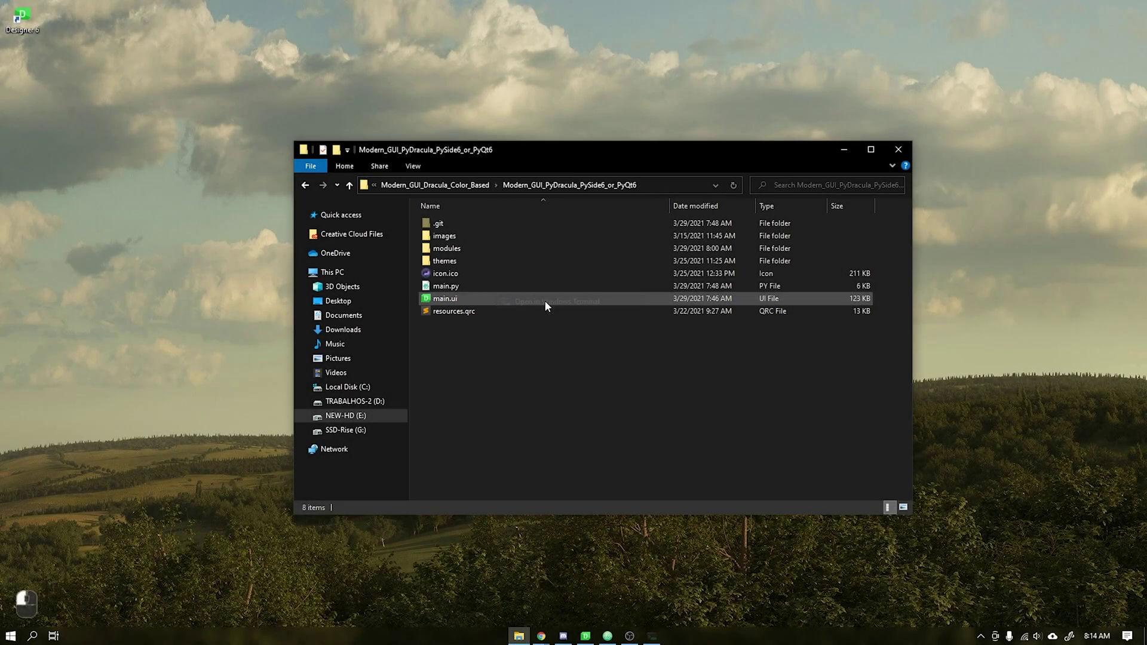
Run 'python main.py' from the project folder's address bar to launch the PyDracula GUI.
key("p")
key("y")
key("h")
key("o")
key("n")
key("space")
key("m")
key("a")
key("i")
key("n")
key(">")
key("p")
key("y")
key("Return")
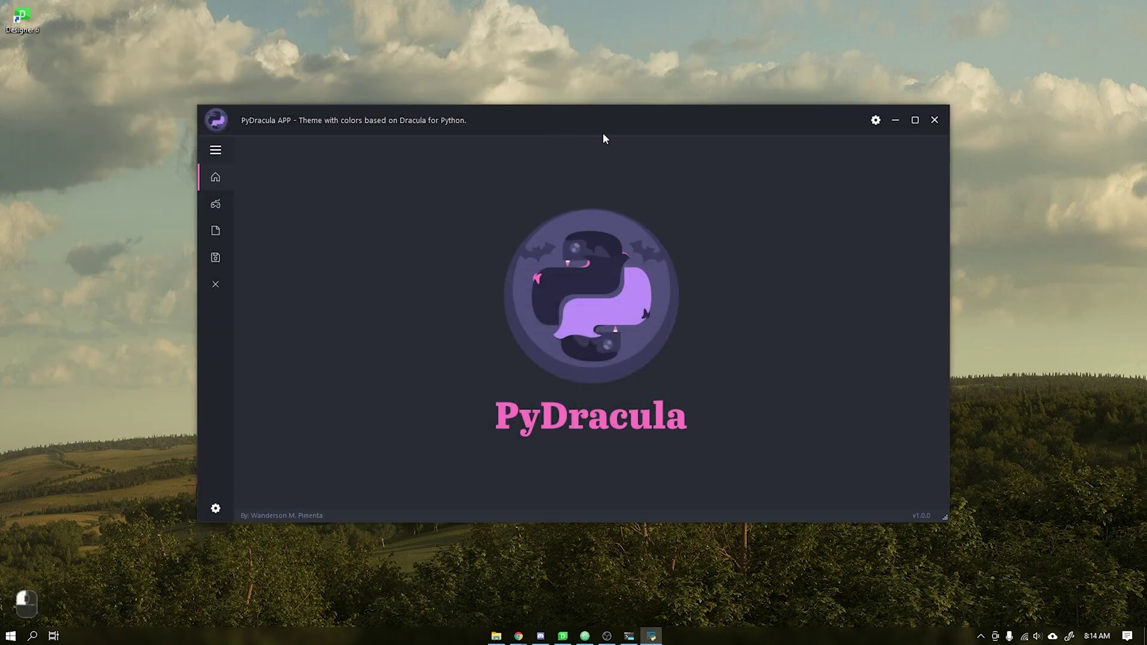
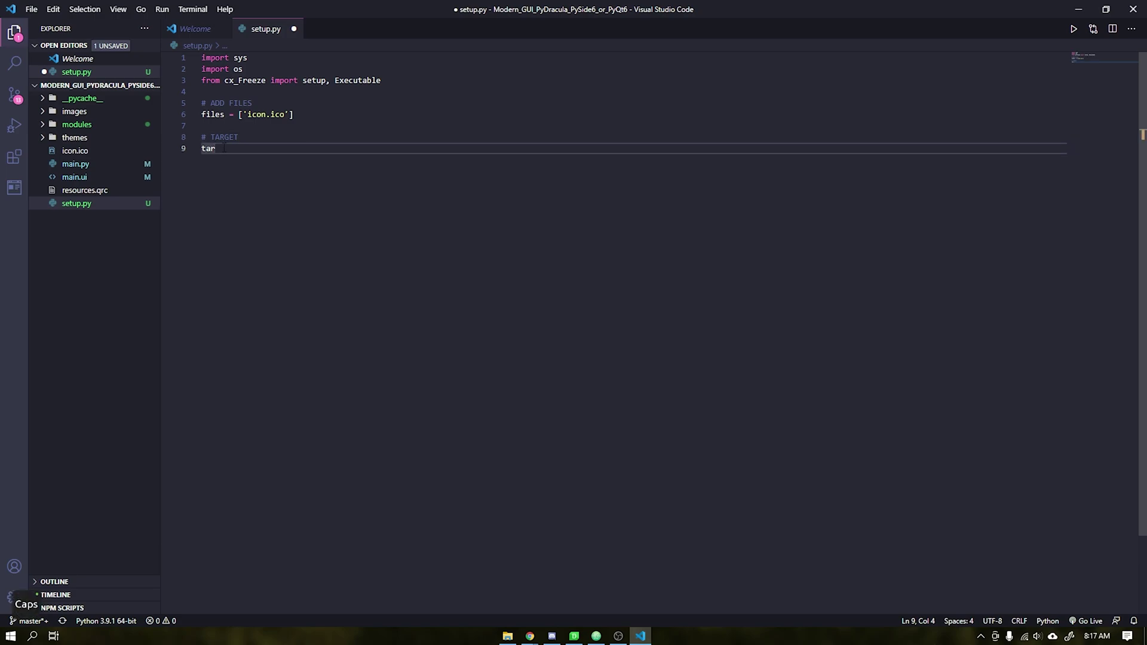
Define target = Executable with script="main.py" in setup.py.
key("g")
key("e")
key("t")
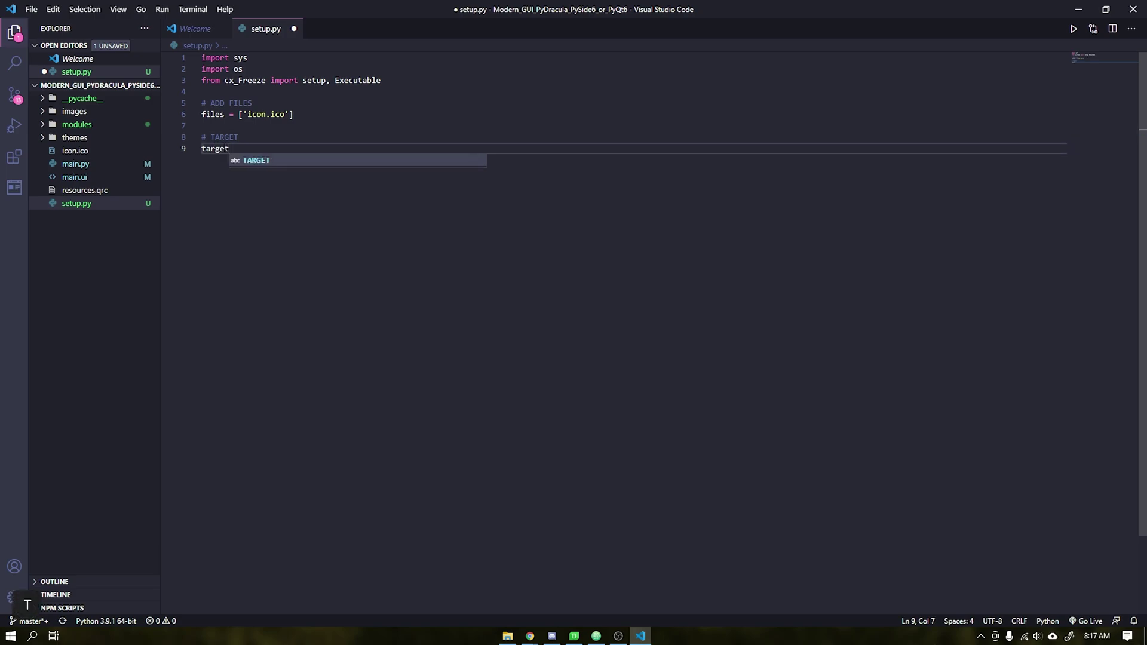
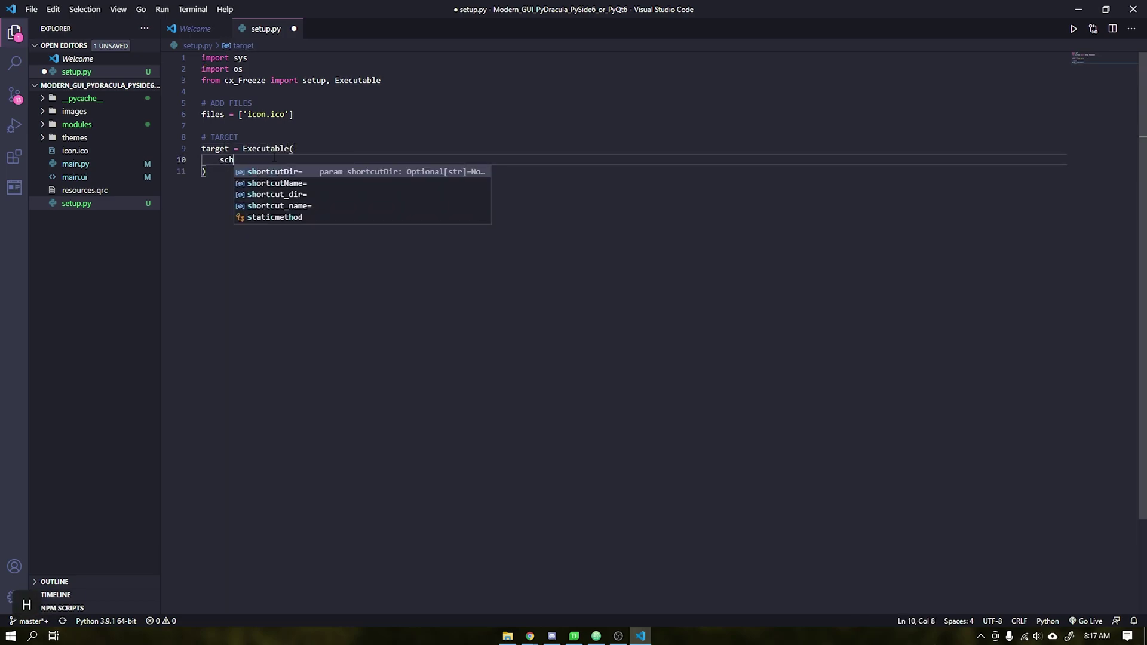
key("Return")
key("r")
key("Return")
key("shift+`")
key("m")
key("shift+.")
key("p")
key("y")
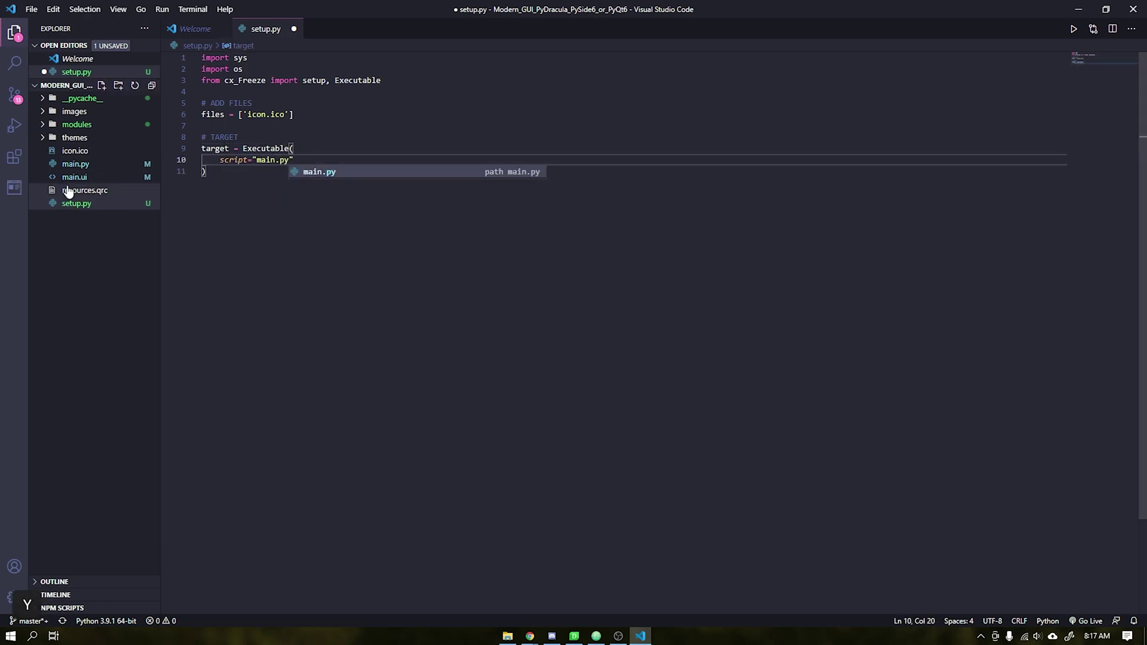
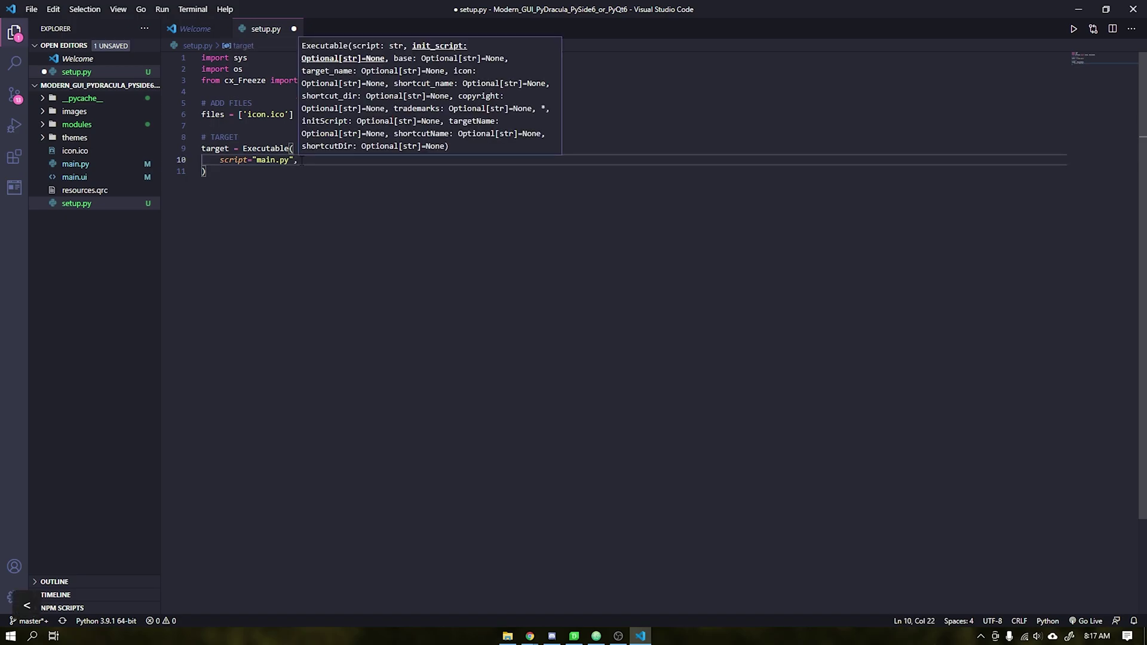
Add the base="Win32GUI" argument to the Executable target.
key("Return")
key("b")
key("a")
key("s")
key("e")
key("Return")
key("shift+`")
key("shift+w")
key("n")
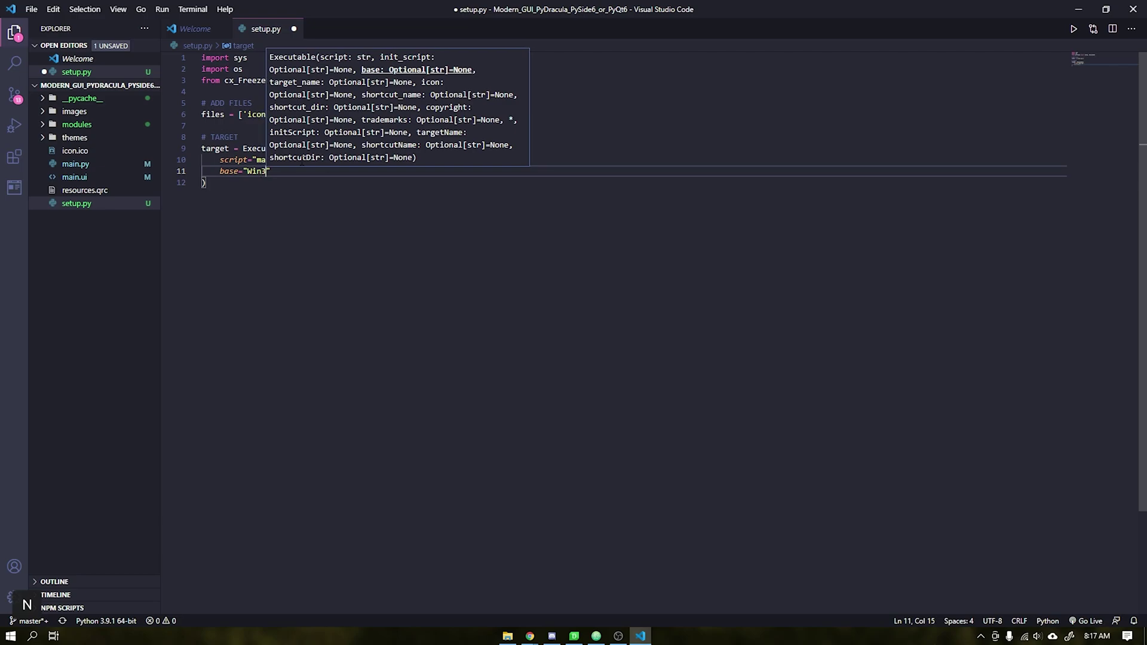
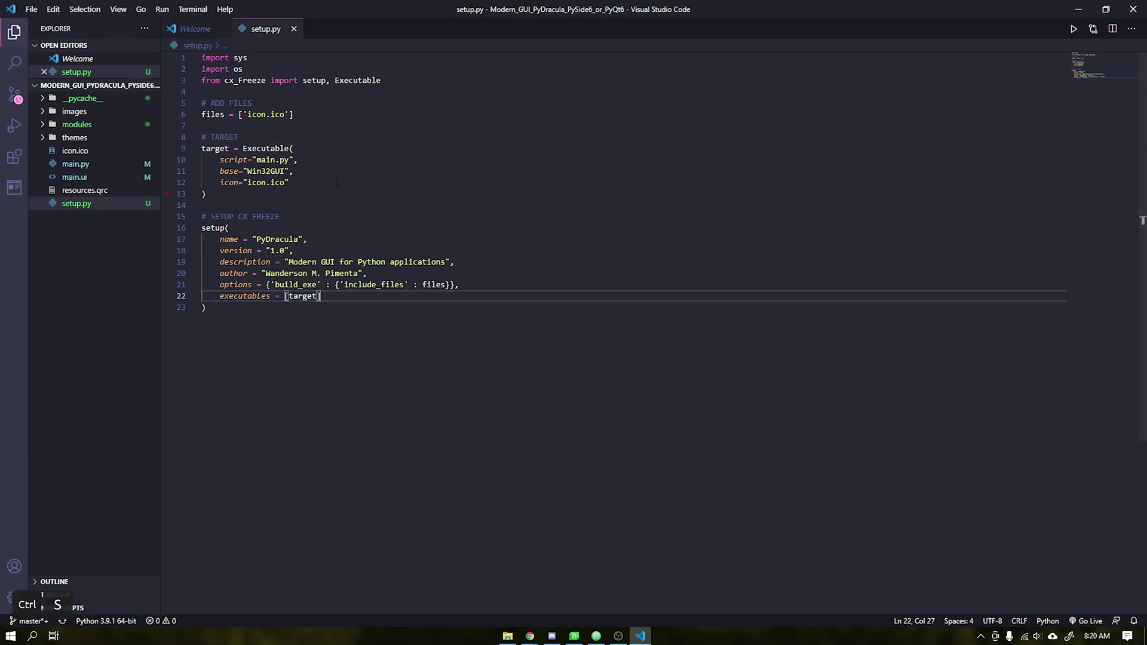
Run 'python setup.py build' in PowerShell to compile the executable with cx_Freeze.
left_click_drag(1090, 14, 545, 503)
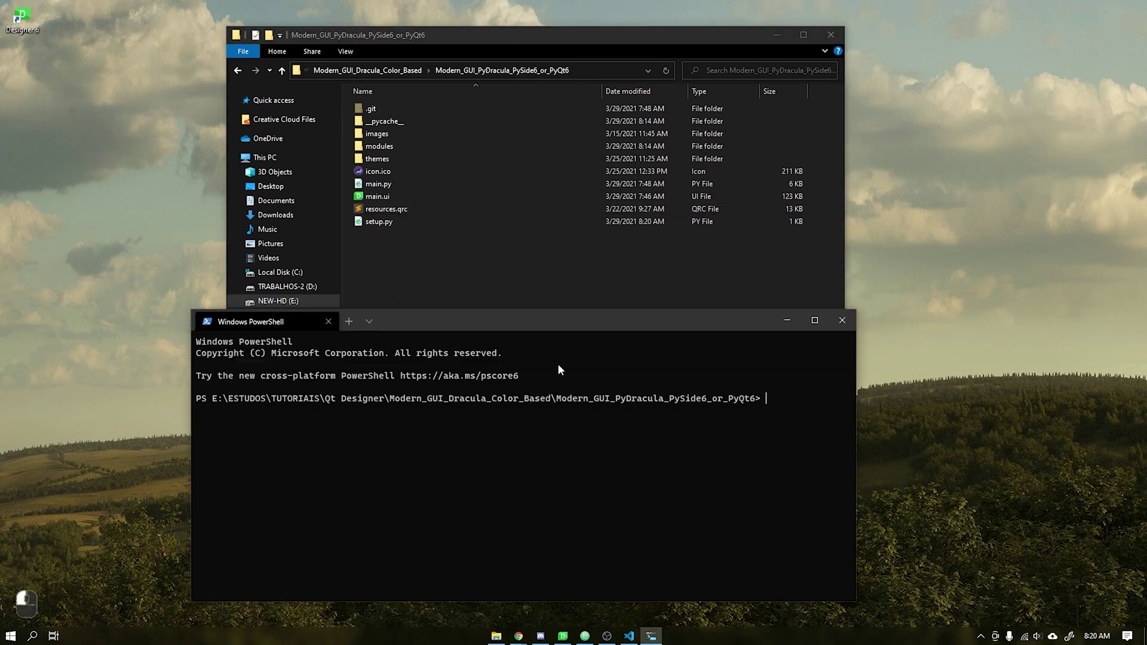
key("p")
key("y")
key("t")
key("h")
key("o")
key("n")
key("space")
key("s")
key("e")
key("t")
key("u")
key("p")
key(">")
key("p")
key("y")
key("space")
key("b")
key("u")
key("i")
key("l")
key("d")
key("Return")
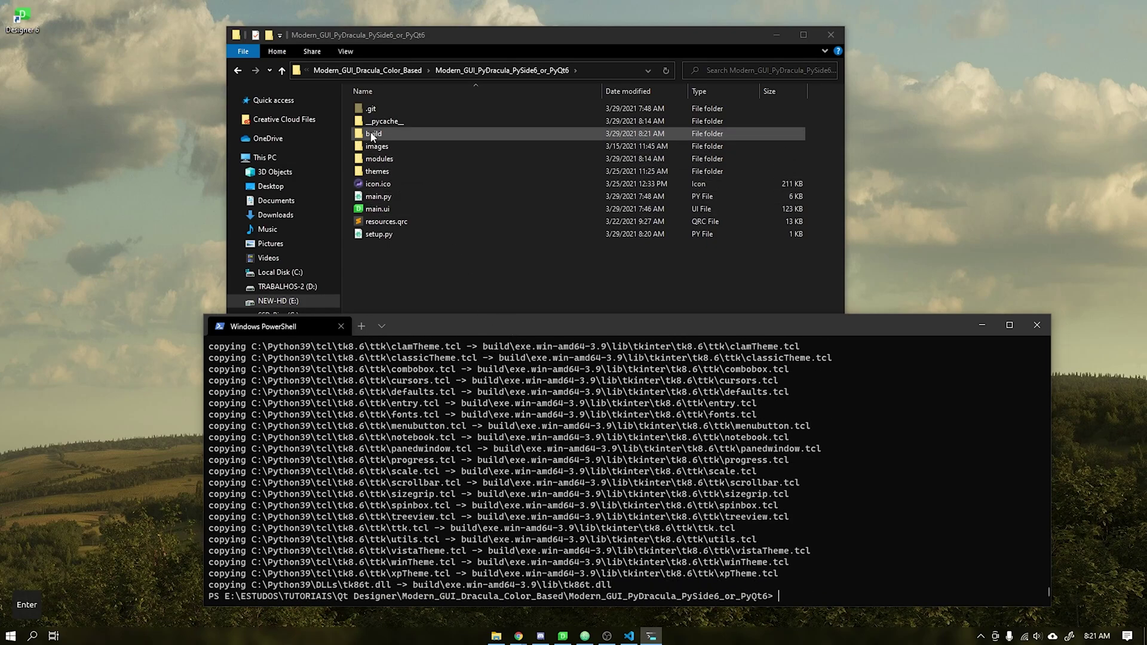
Open the new build folder to reveal the exe.win-amd64-3.9 output.
left_click(384, 136)
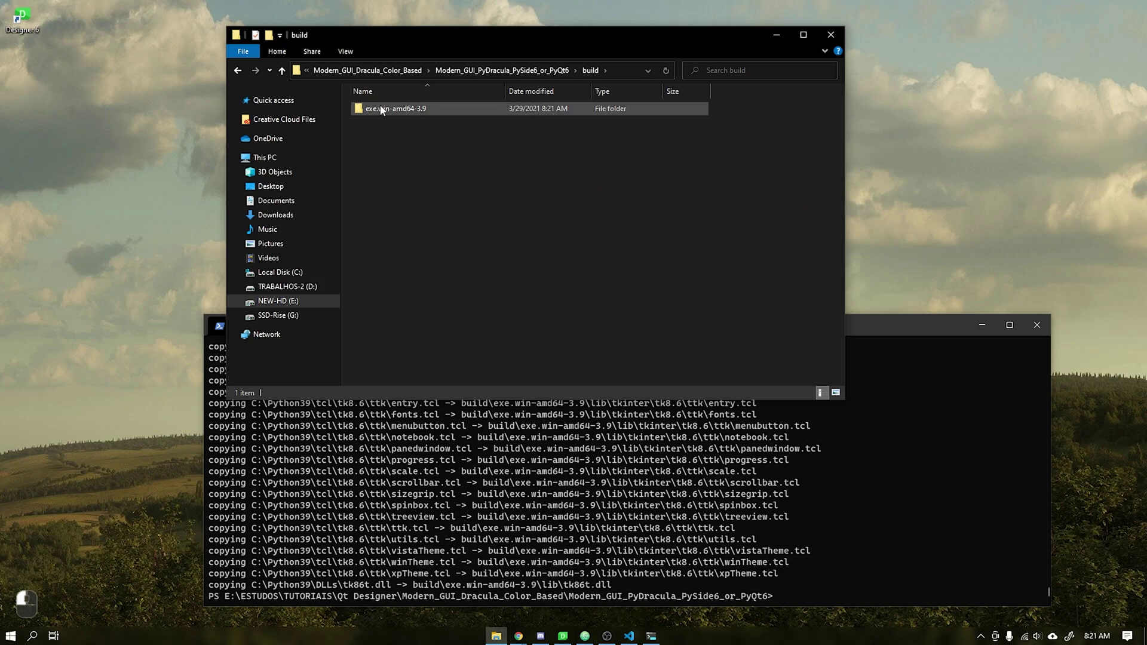
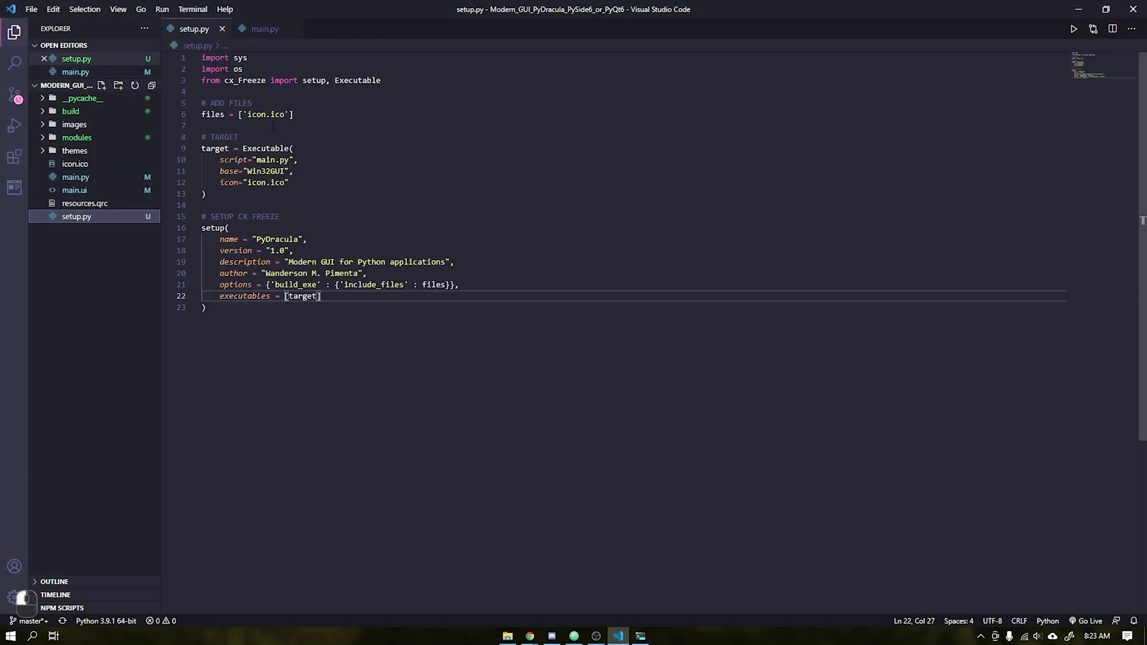
Add 'themes/' beside 'icon.ico' in setup.py's included files and save.
key("<")
key("~")
key("Return")
key("F12")
key("ctrl+s")
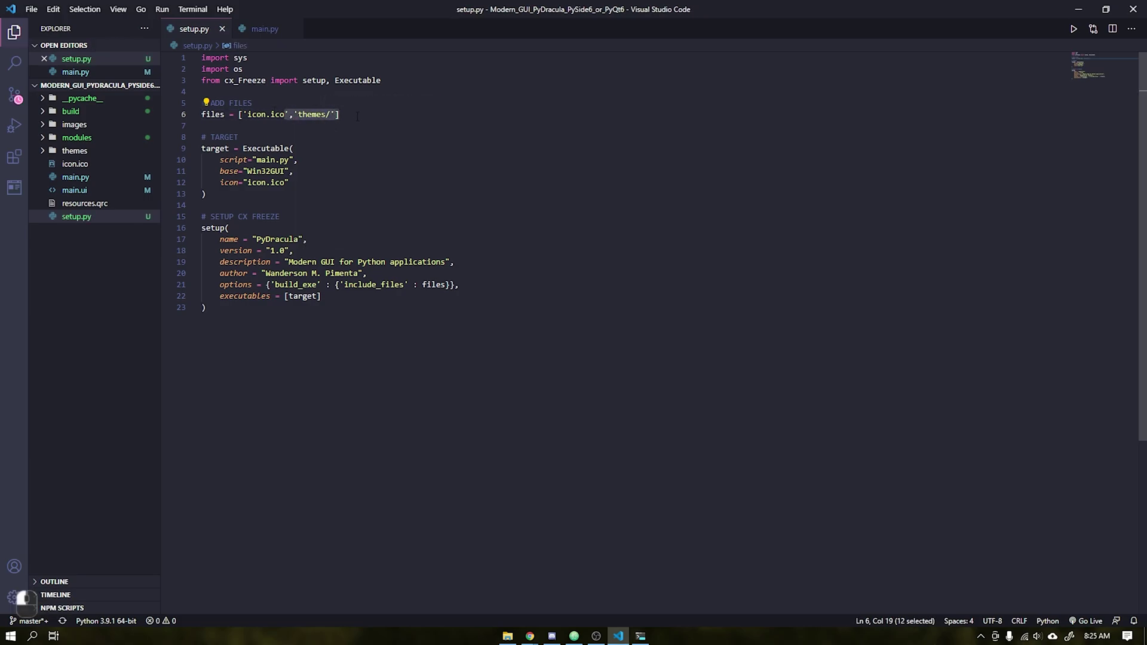
Rerun 'python setup.py build' and launch the rebuilt main.exe from build\exe.win-amd64-3.9.
key("ctrl+s")
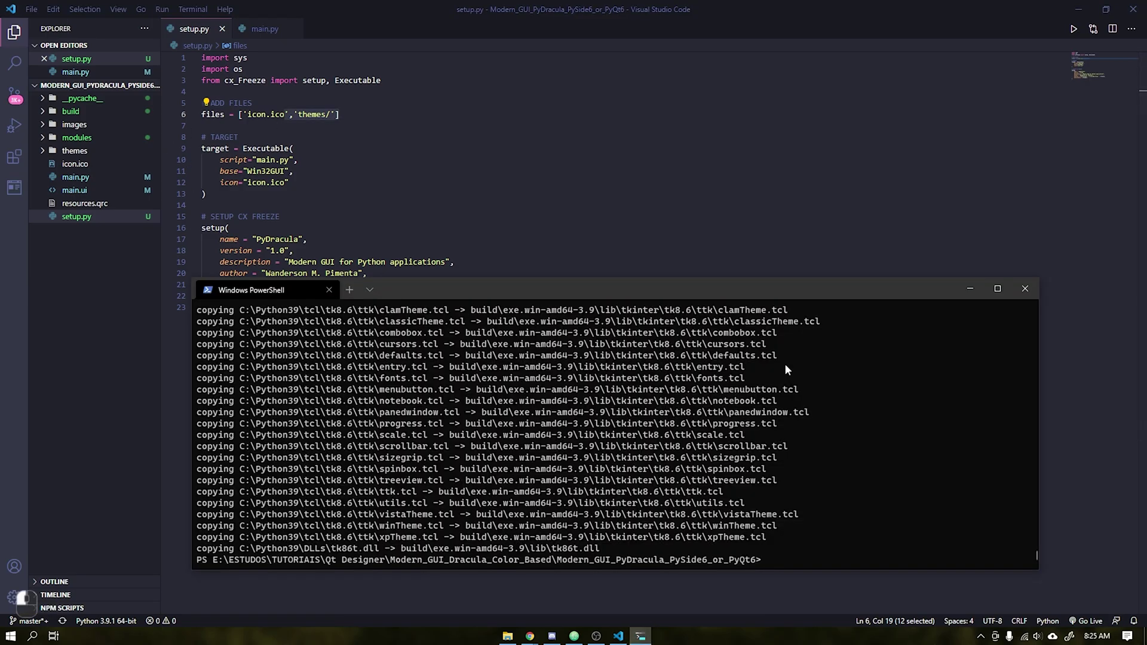
key("Up")
key("Return")
key("Up")
key("Return")
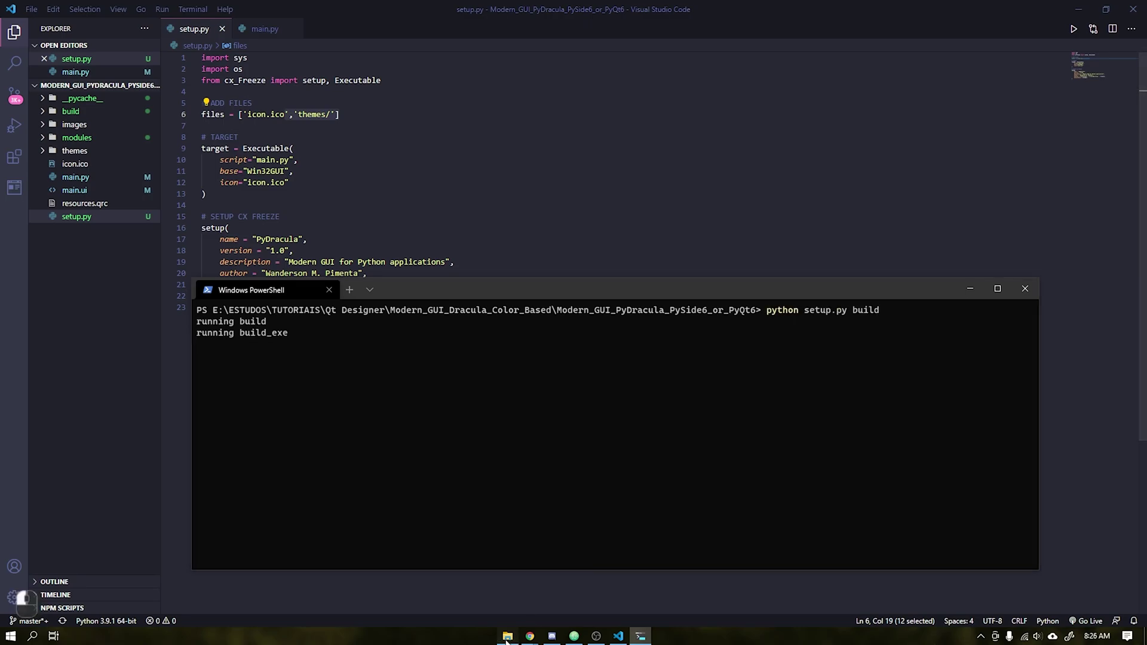
left_click_drag(524, 513, 919, 125)
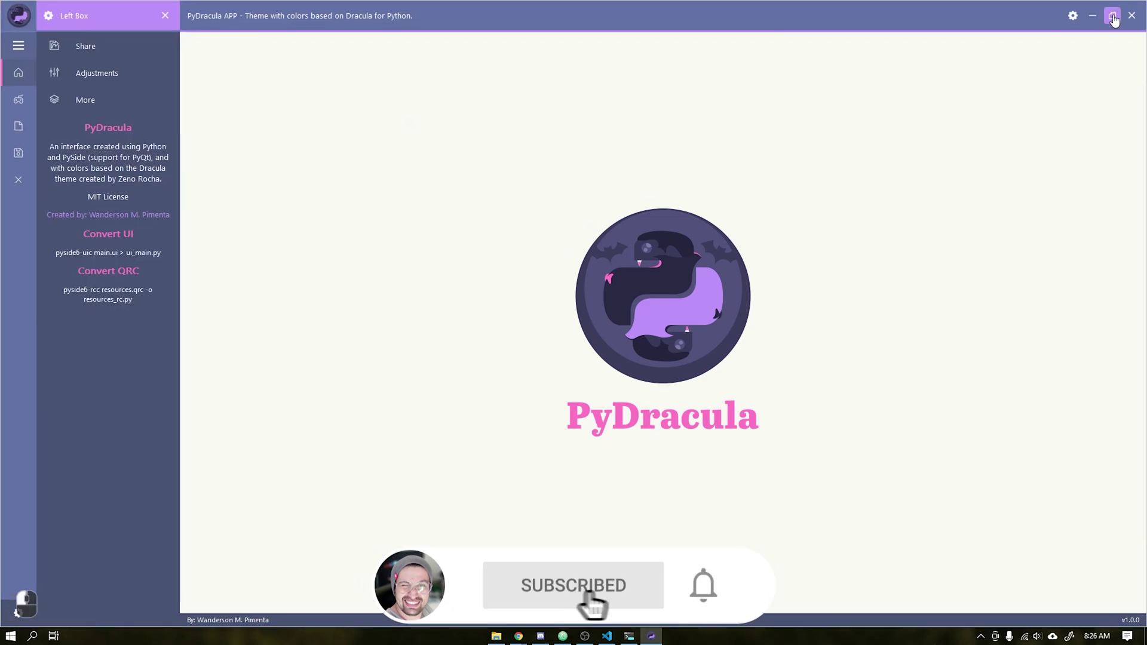
Restore the compiled PyDracula window from maximized and close it.
left_click_drag(1118, 19, 936, 127)
key("super+m")
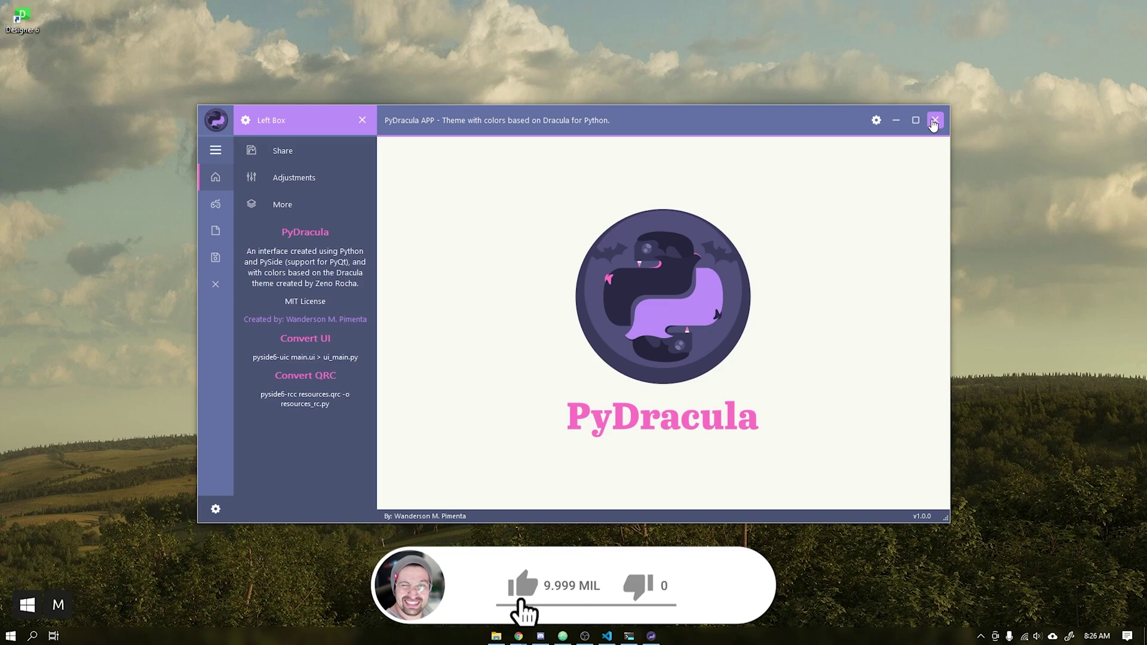
left_click(760, 123)
left_click_drag(761, 123, 945, 122)
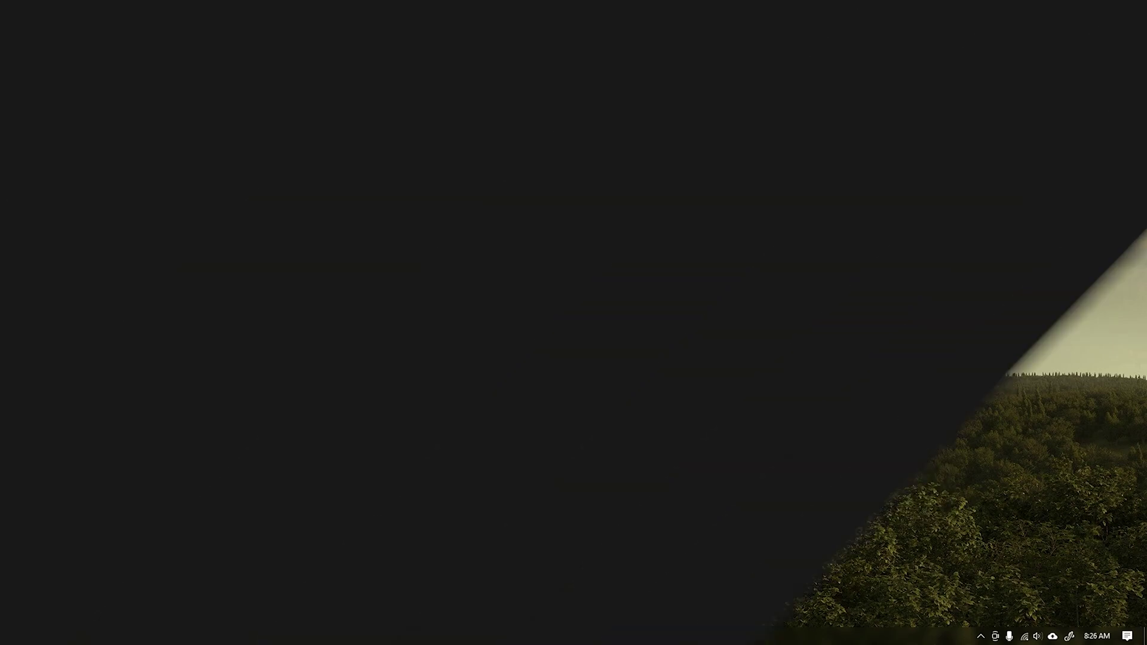